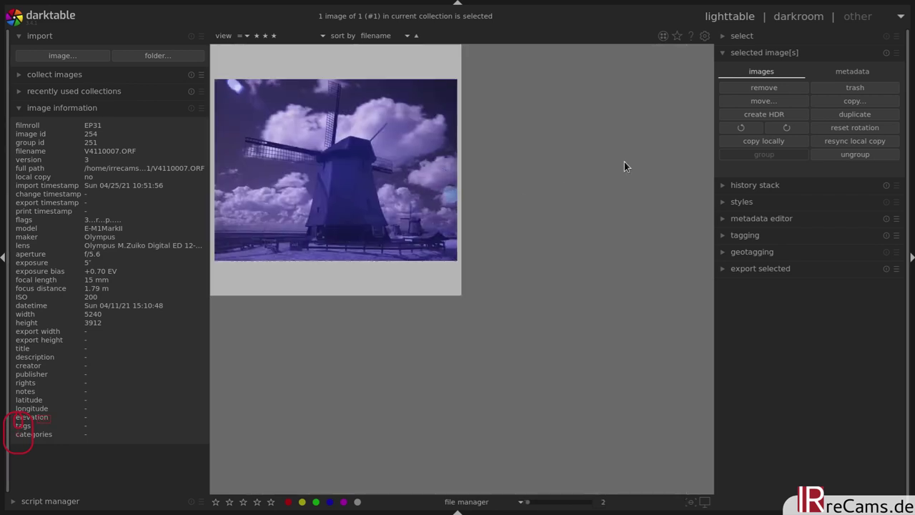
# Duplicate the windmill infrared photo and open the copy in the darkroom
pyautogui.click(851, 116)
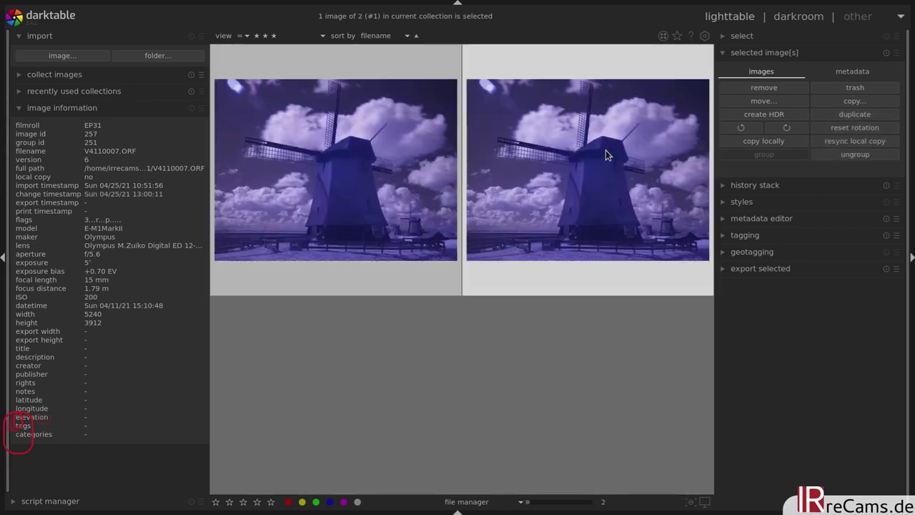
pyautogui.doubleClick(614, 166)
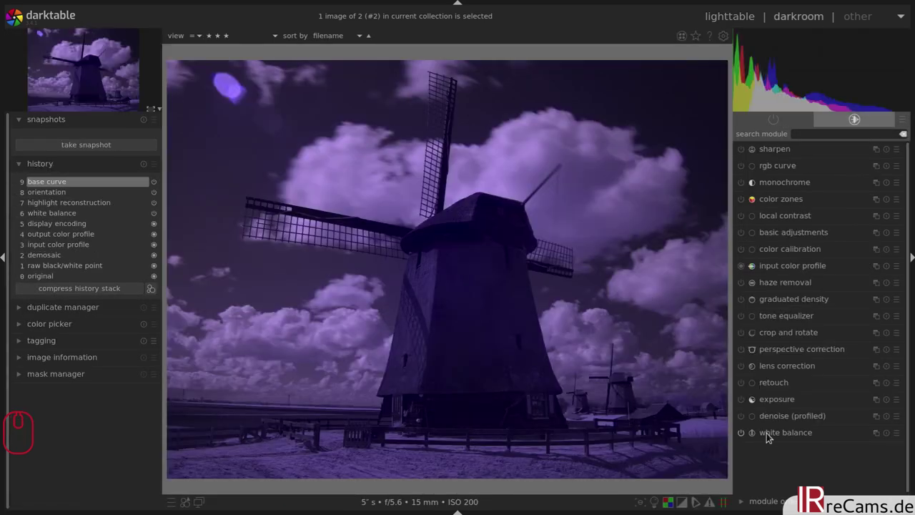
# Apply the camera white balance preset (2228 K, tint 1.496) to neutralise the purple cast
pyautogui.click(788, 436)
pyautogui.click(805, 450)
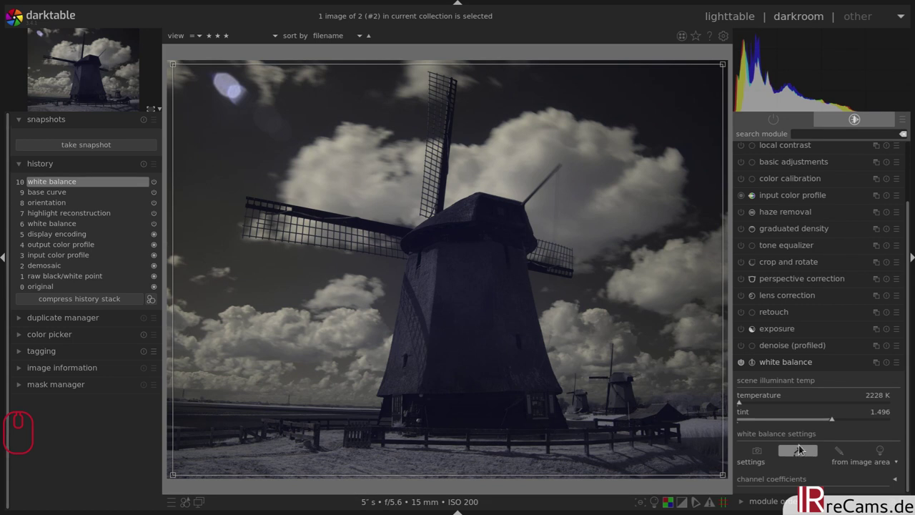
pyautogui.click(785, 371)
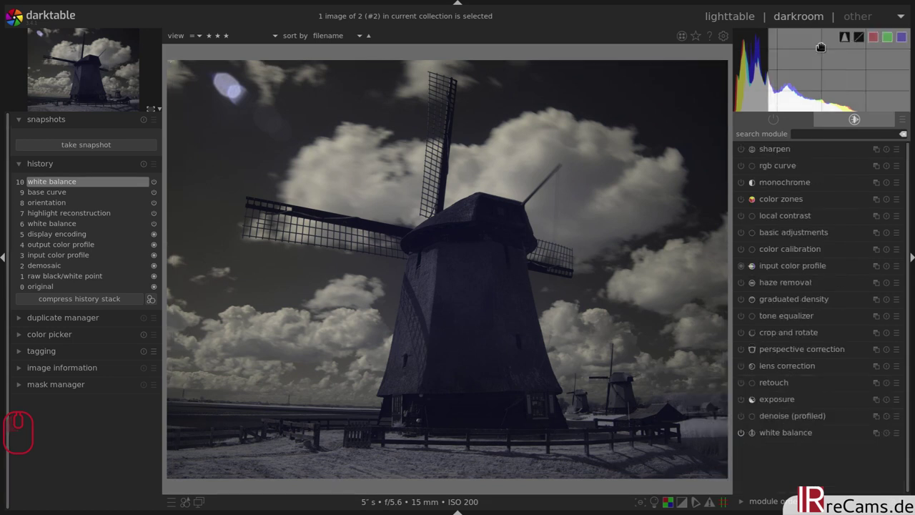
# Raise the exposure via the histogram and switch on the exposure module
pyautogui.scroll(3)
pyautogui.scroll(3)
pyautogui.scroll(3)
pyautogui.click(899, 418)
# Enable denoise (profiled), lens correction, haze removal, local contrast and monochrome conversion
pyautogui.click(877, 429)
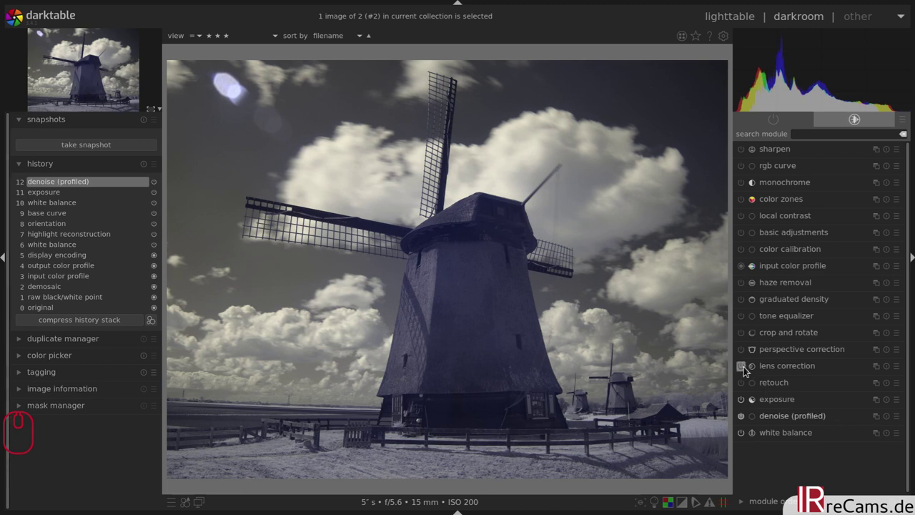
pyautogui.click(745, 370)
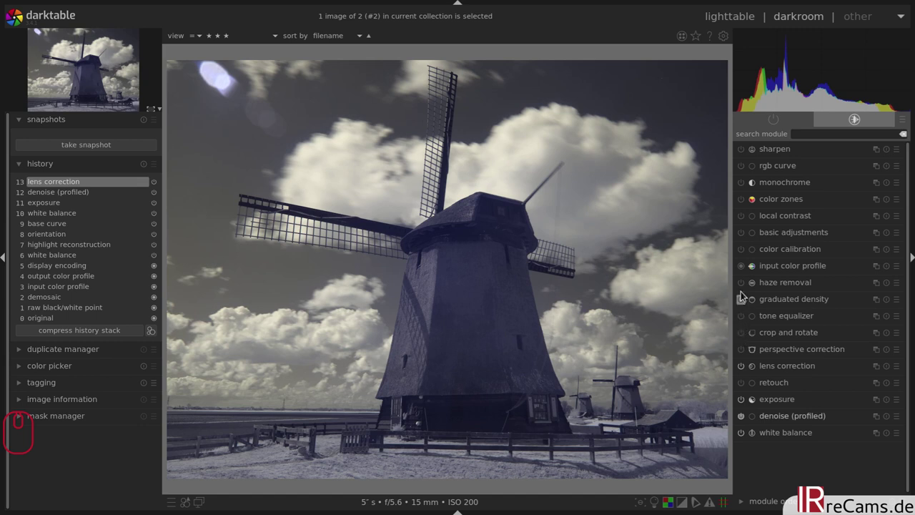
pyautogui.doubleClick(745, 284)
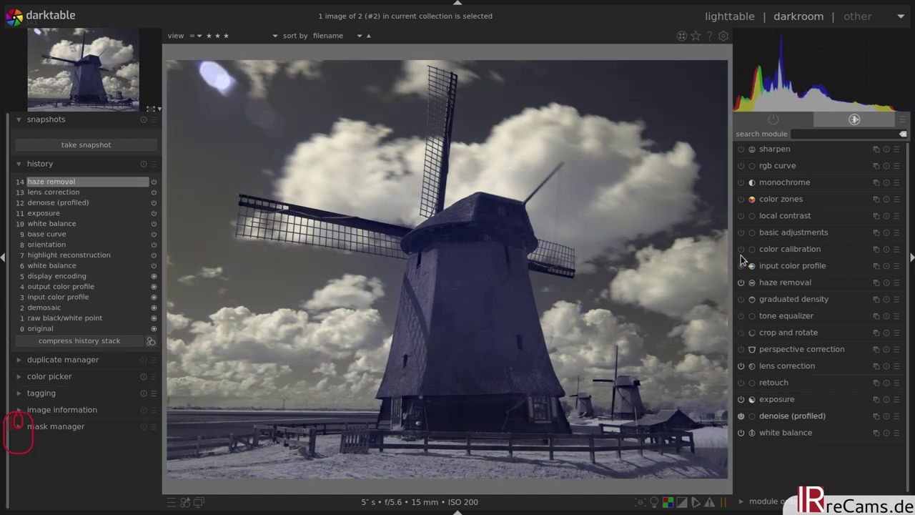
pyautogui.click(745, 218)
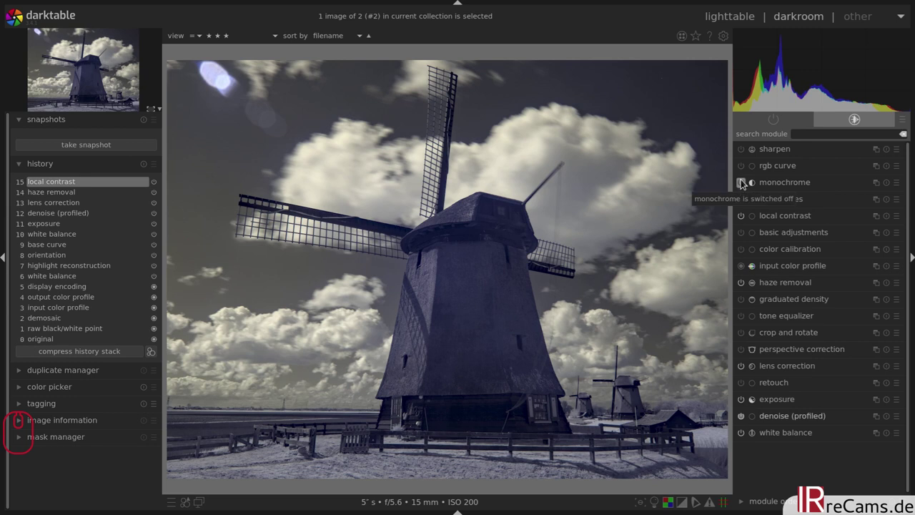
pyautogui.click(745, 183)
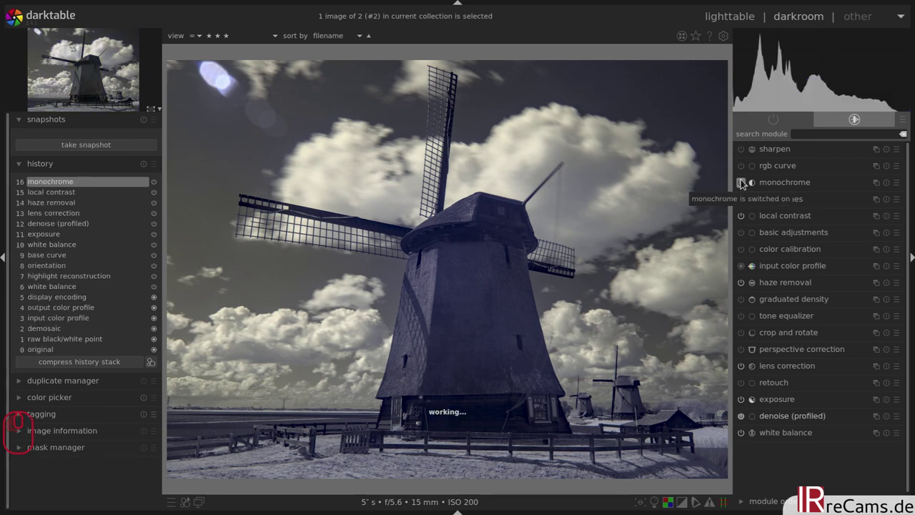
# Raise exposure further and set local contrast detail to 200%
pyautogui.scroll(3)
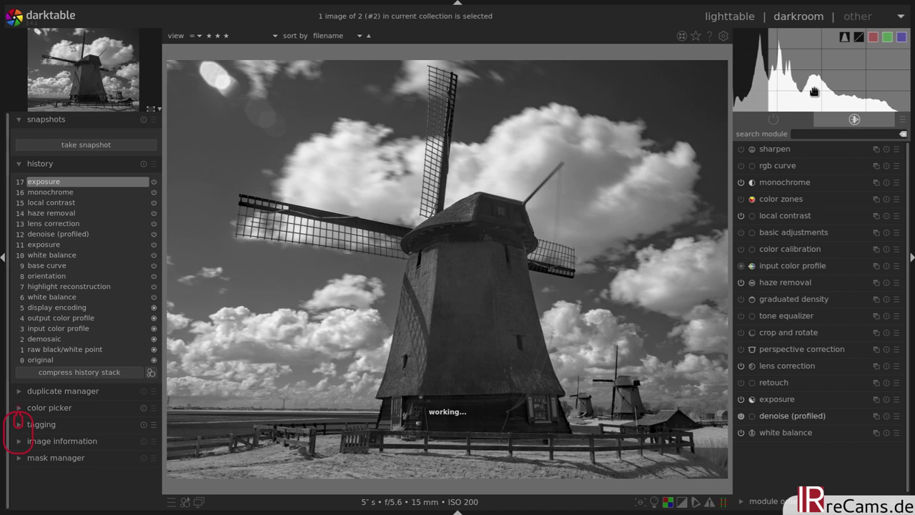
pyautogui.click(781, 221)
pyautogui.moveTo(794, 202); pyautogui.dragTo(773, 209)
pyautogui.rightClick(773, 209)
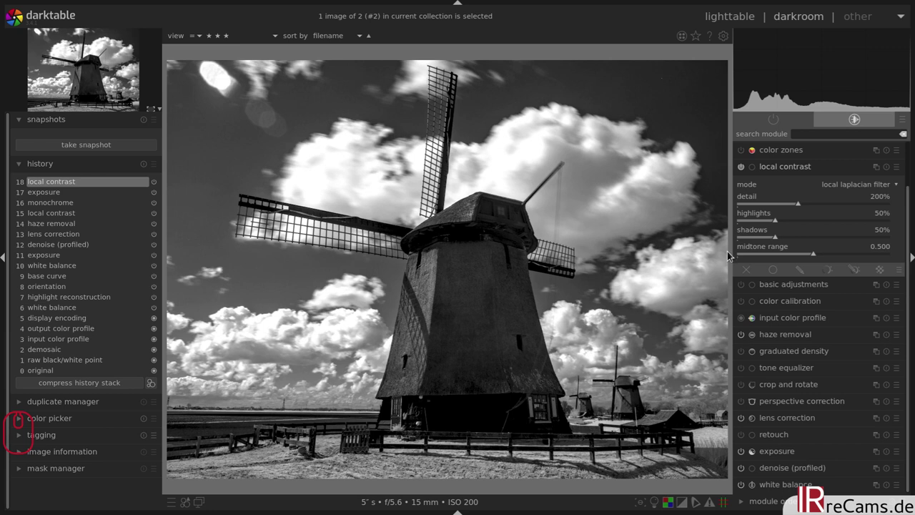
# Lower local contrast highlights and shadows both to 0%
pyautogui.moveTo(767, 240); pyautogui.dragTo(733, 238)
pyautogui.moveTo(768, 224); pyautogui.dragTo(729, 221)
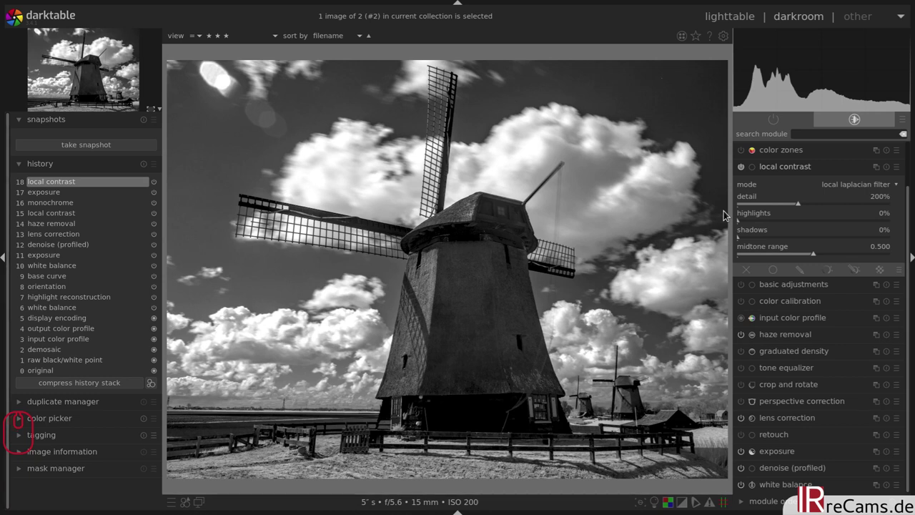
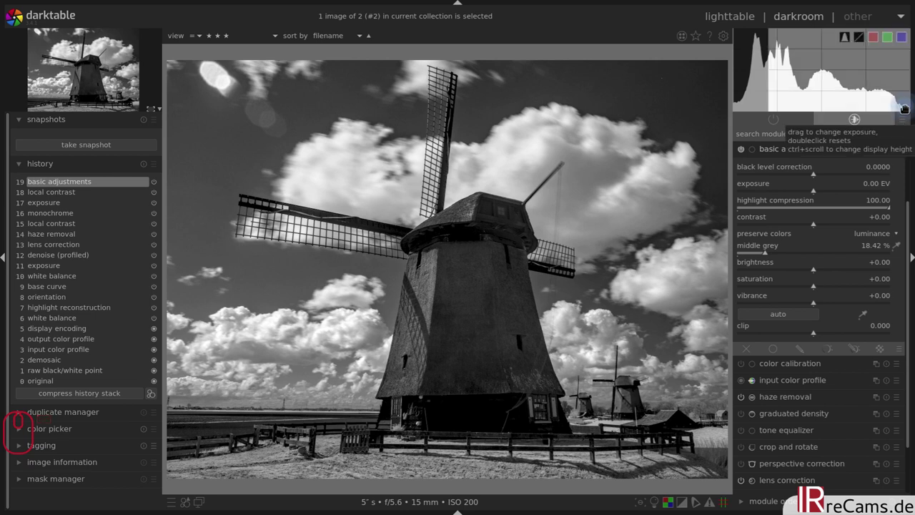
# Collapse the basic adjustments module and switch it off
pyautogui.click(737, 154)
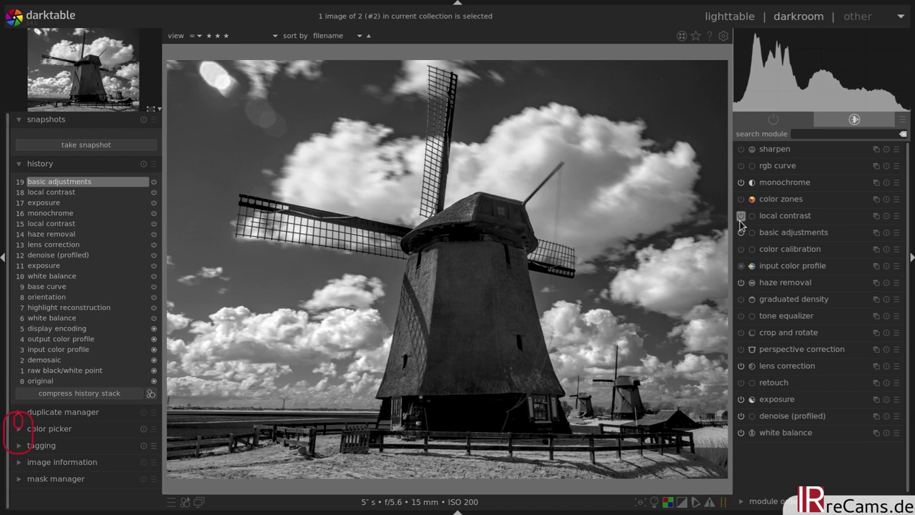
pyautogui.click(743, 239)
pyautogui.click(744, 239)
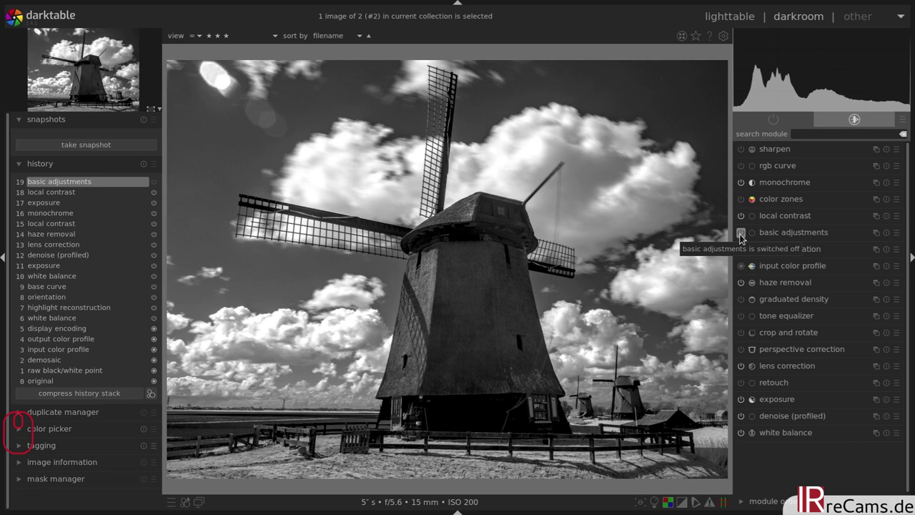
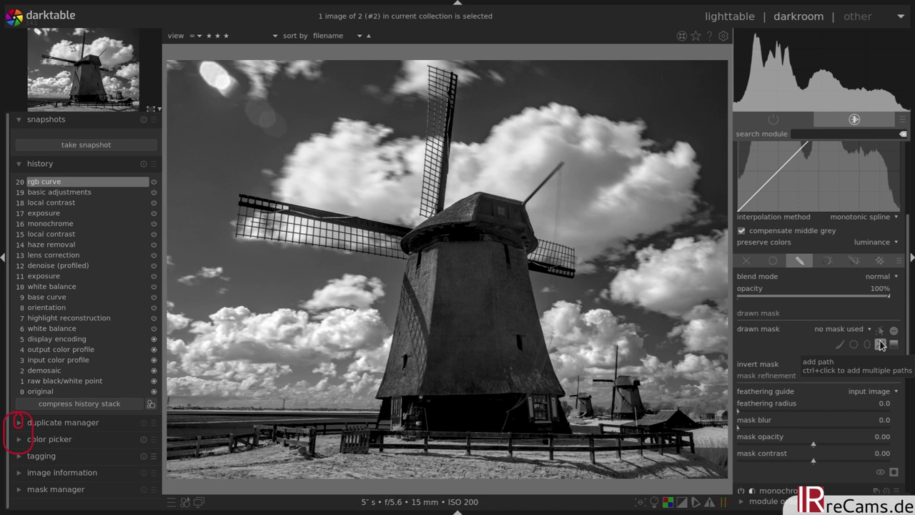
# Draw a closed path mask around the windmill body for the RGB curve
pyautogui.click(885, 342)
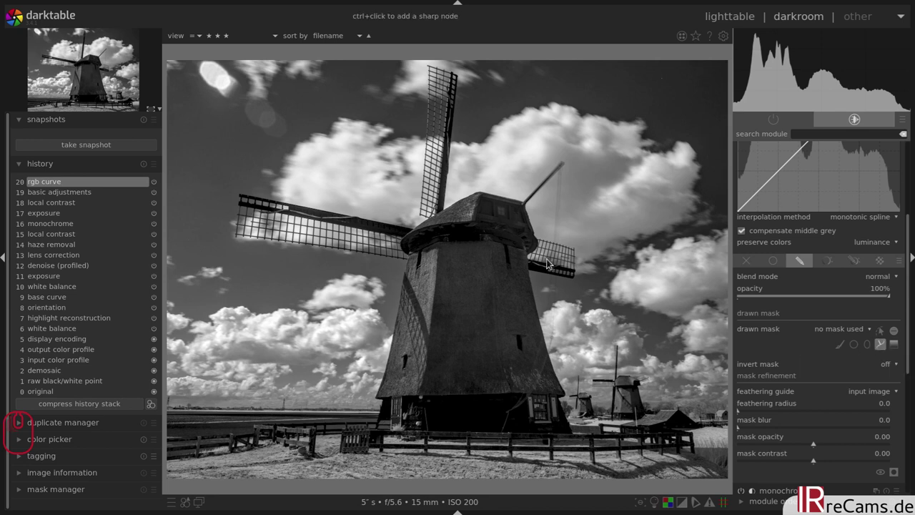
pyautogui.click(560, 420)
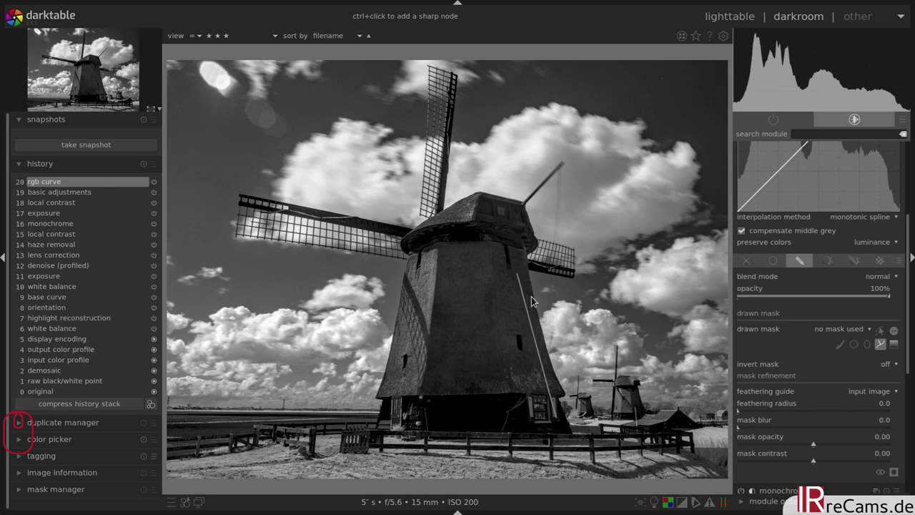
pyautogui.click(536, 335)
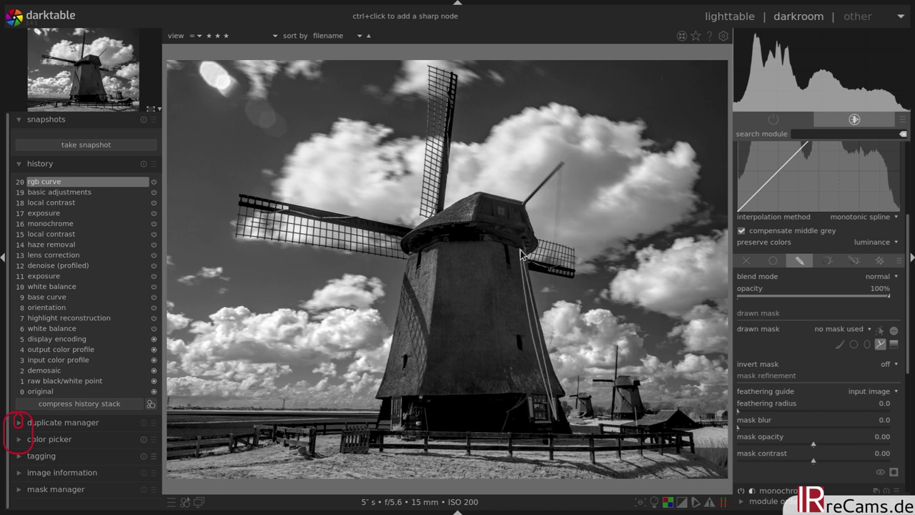
pyautogui.click(525, 243)
pyautogui.click(525, 224)
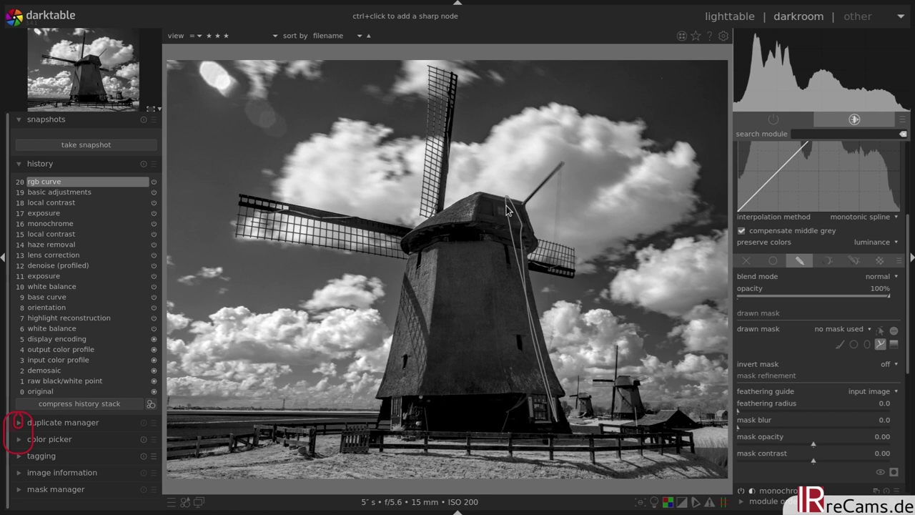
pyautogui.click(506, 212)
pyautogui.click(450, 223)
pyautogui.click(423, 255)
pyautogui.click(412, 348)
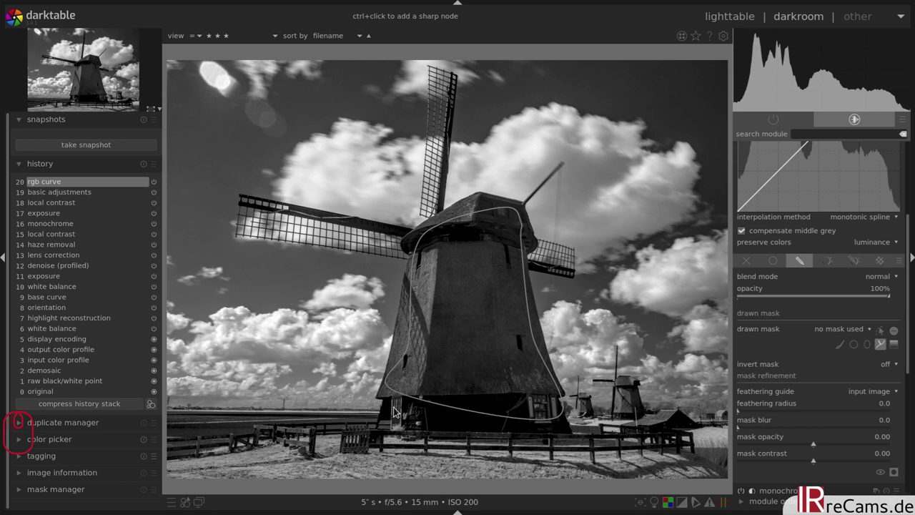
pyautogui.click(393, 417)
pyautogui.rightClick(416, 417)
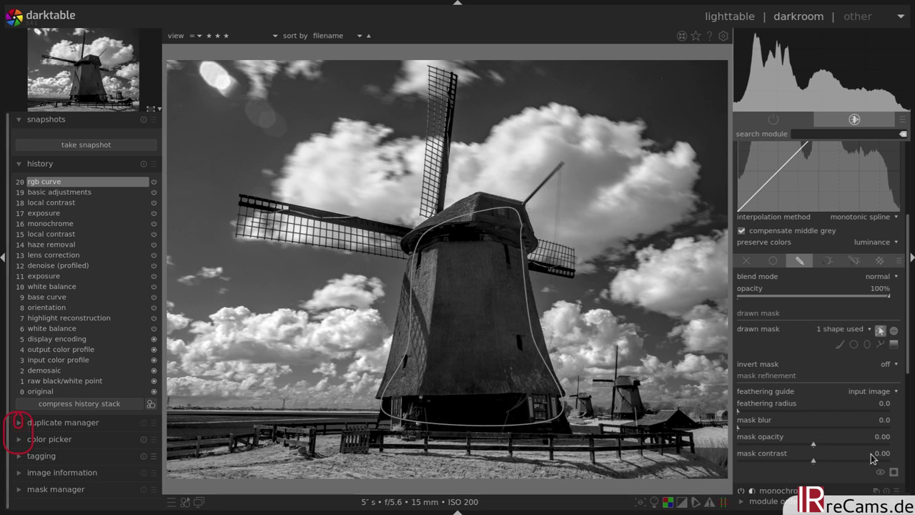
# Show the mask overlay, feather its edge to about 21.6 and reshape it around the tower
pyautogui.click(899, 475)
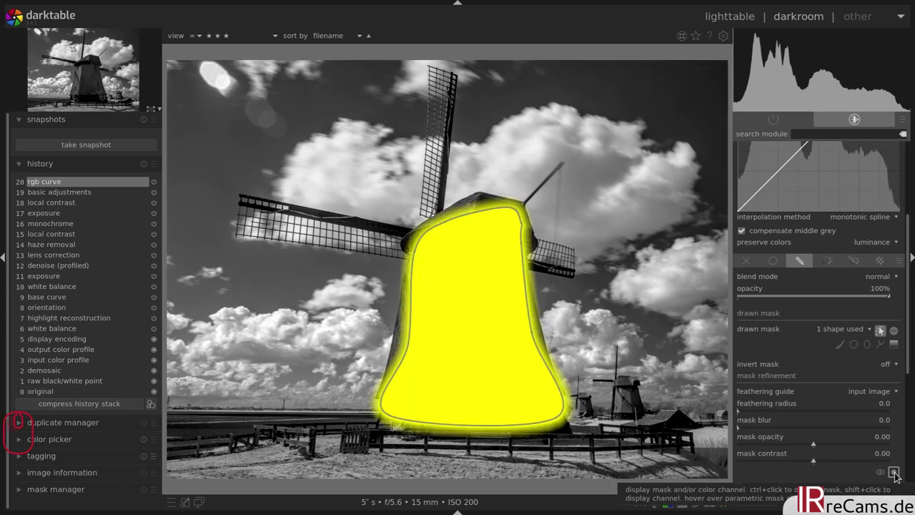
pyautogui.click(744, 414)
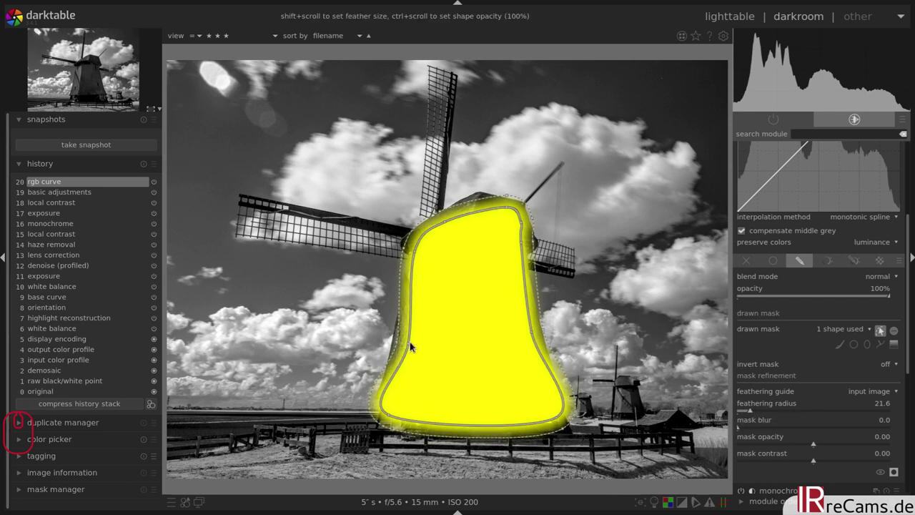
pyautogui.moveTo(410, 346); pyautogui.dragTo(404, 345)
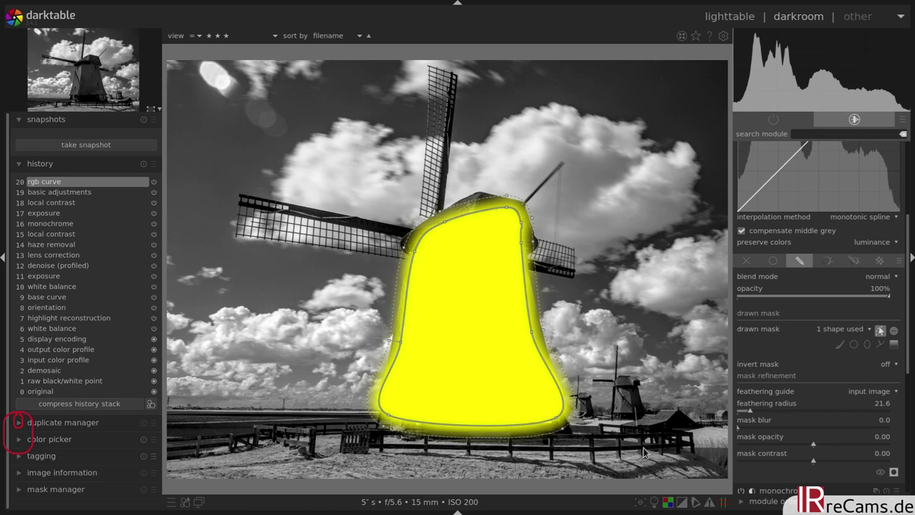
pyautogui.click(393, 418)
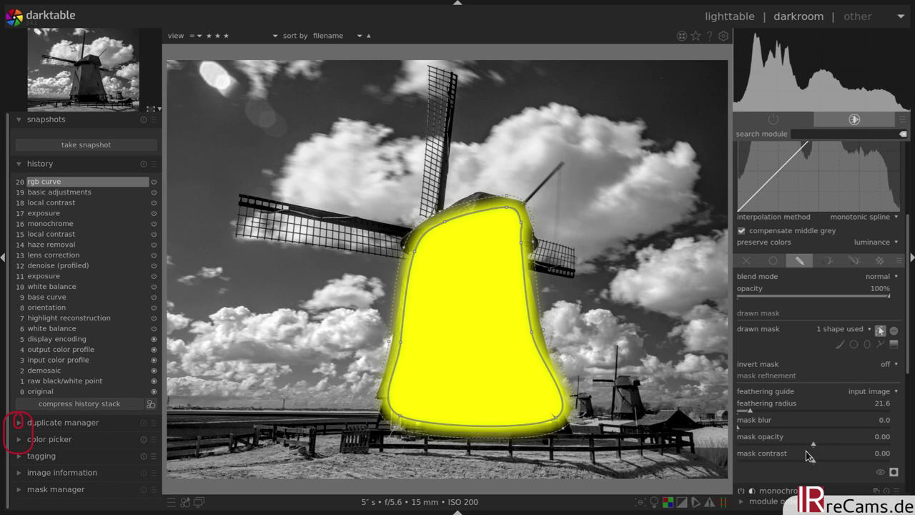
# Hide the mask overlay and return to the RGB curve settings
pyautogui.click(901, 474)
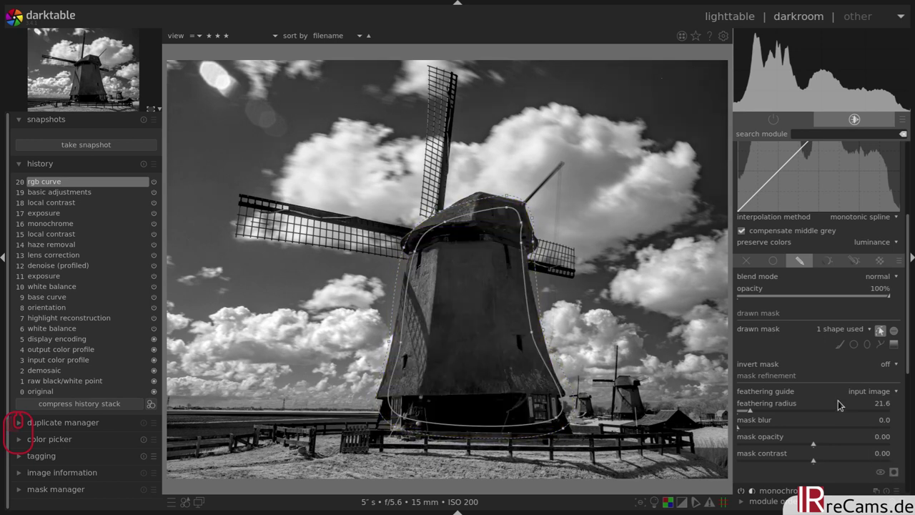
pyautogui.click(886, 333)
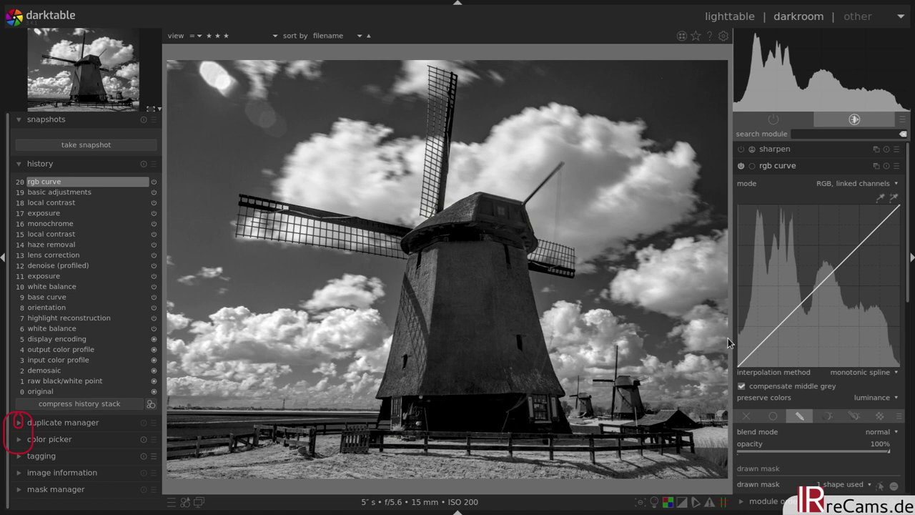
# Bend the RGB curve upward to brighten the masked windmill, toggling it to compare, then collapse it
pyautogui.moveTo(820, 289); pyautogui.dragTo(814, 270)
pyautogui.click(745, 166)
pyautogui.click(745, 165)
pyautogui.click(745, 165)
pyautogui.click(745, 166)
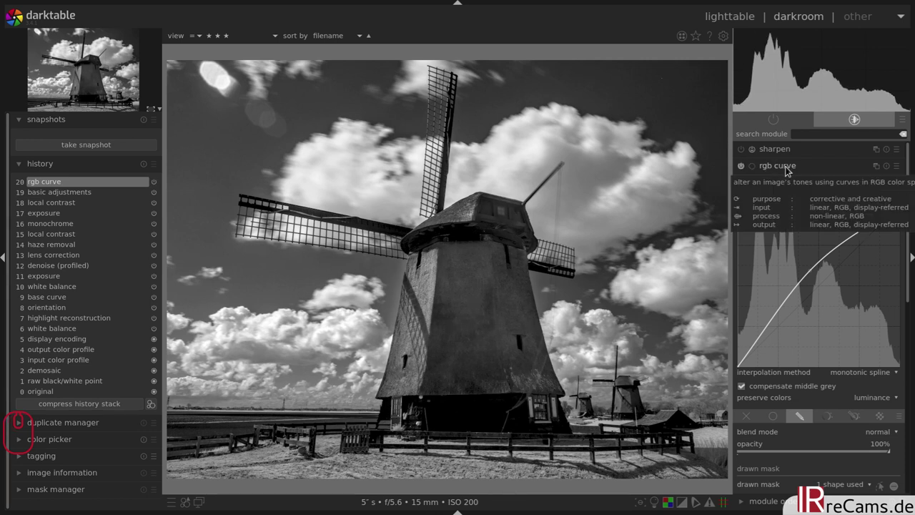
pyautogui.click(790, 169)
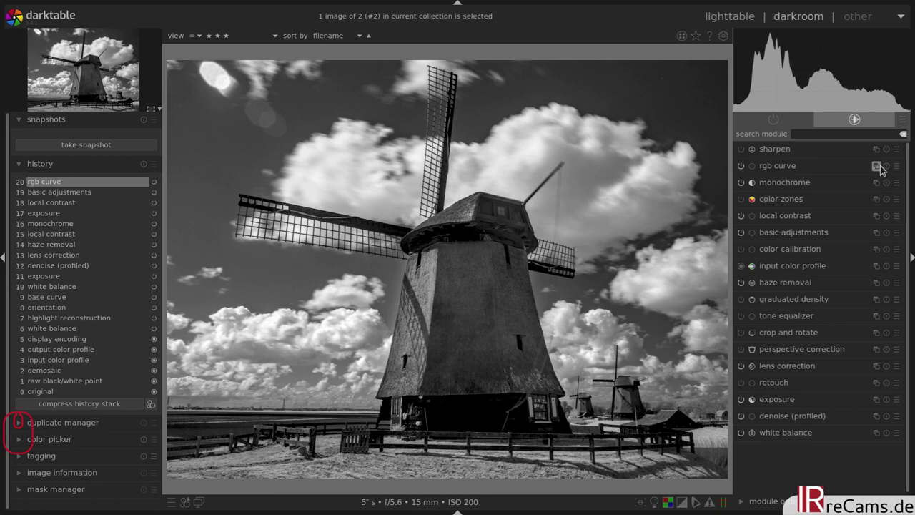
# Create a second RGB curve instance and add a gradient mask along the horizon
pyautogui.middleClick(886, 168)
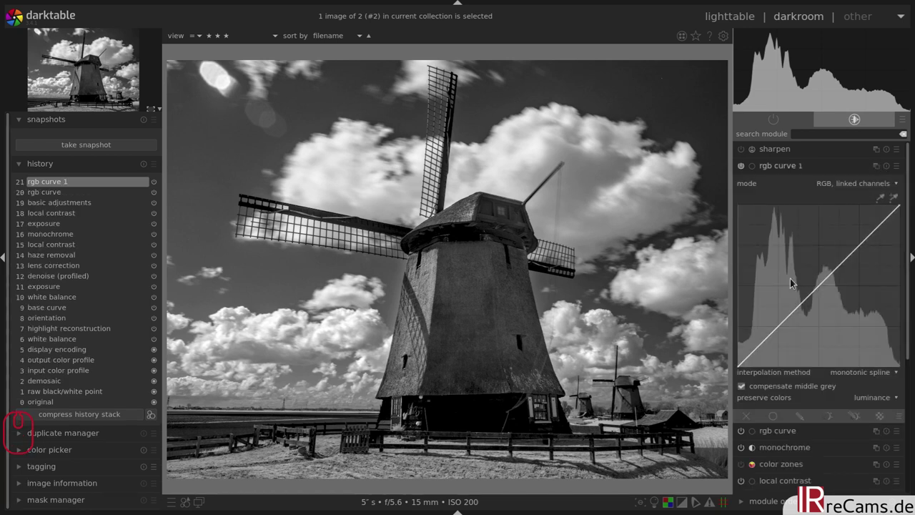
pyautogui.click(804, 419)
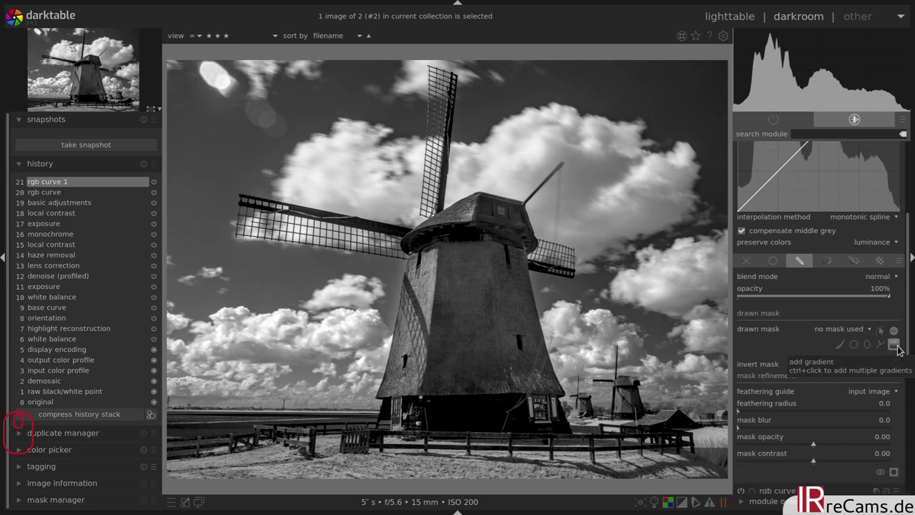
pyautogui.click(901, 348)
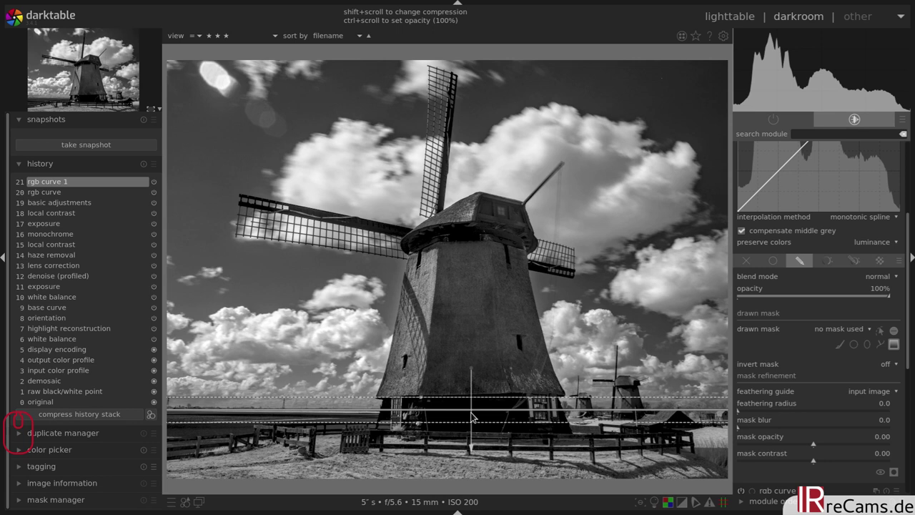
pyautogui.click(467, 411)
pyautogui.click(468, 411)
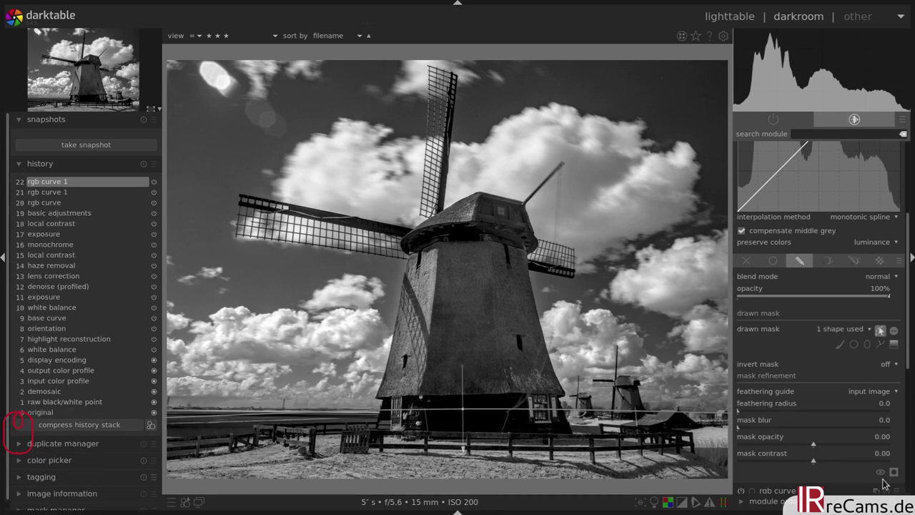
# Flip the gradient so it covers the foreground, checking it with the mask overlay
pyautogui.click(902, 474)
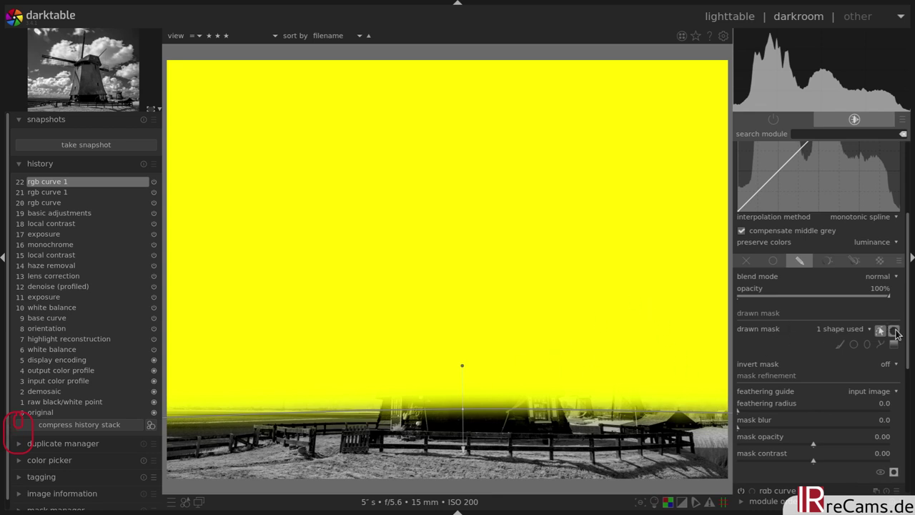
pyautogui.click(901, 332)
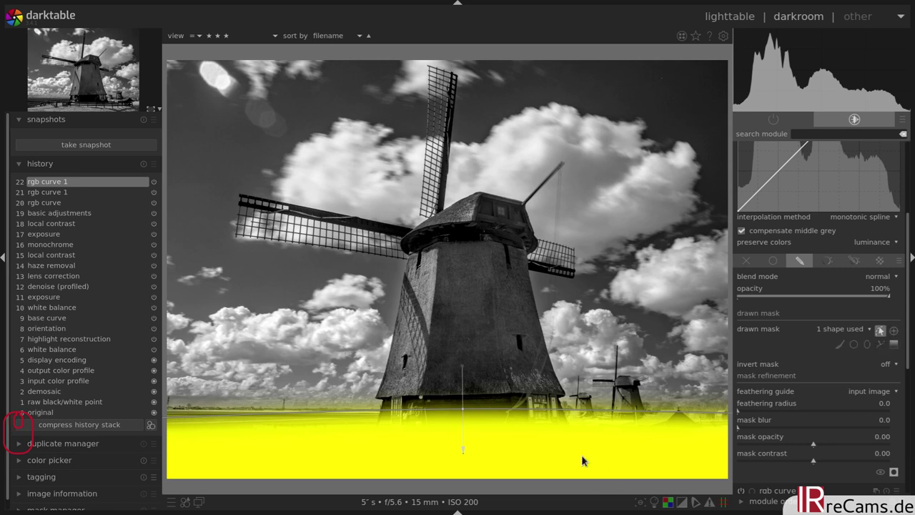
pyautogui.click(899, 478)
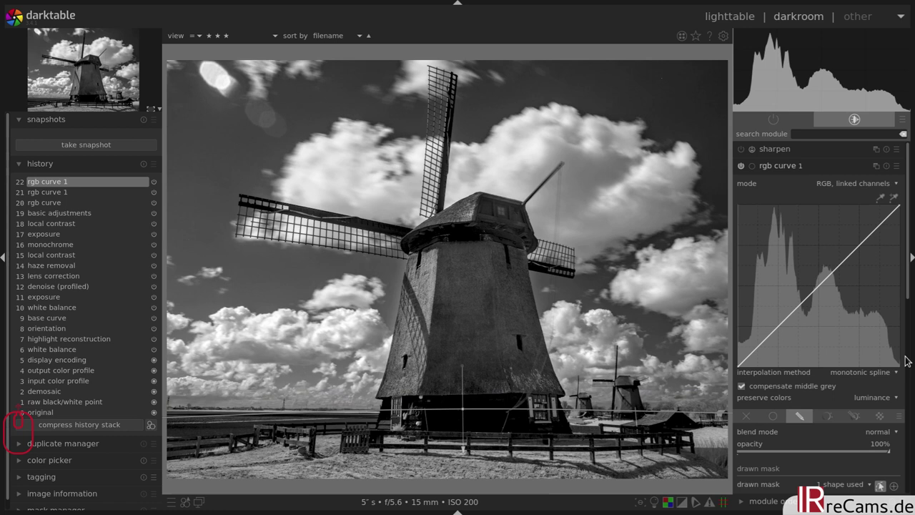
# Raise the second curve to brighten the foreground, toggle it to compare, then collapse it
pyautogui.moveTo(821, 287); pyautogui.dragTo(796, 275)
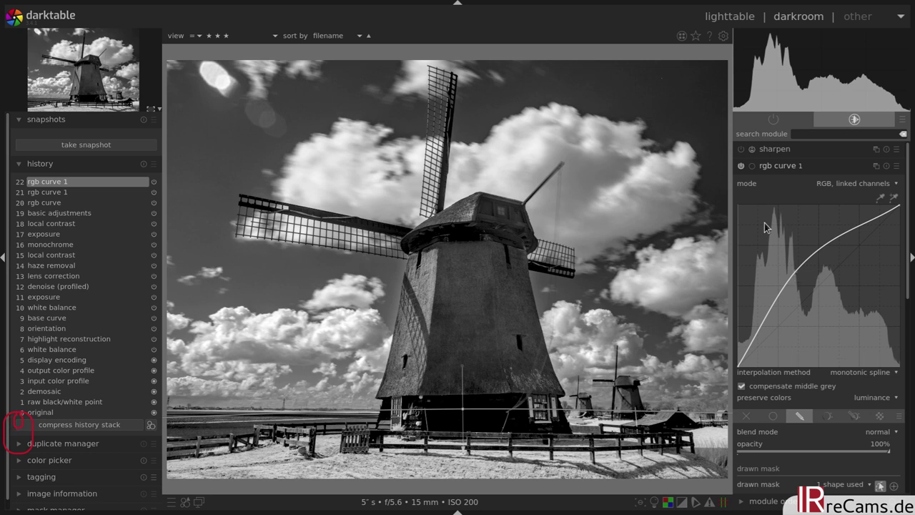
pyautogui.click(744, 170)
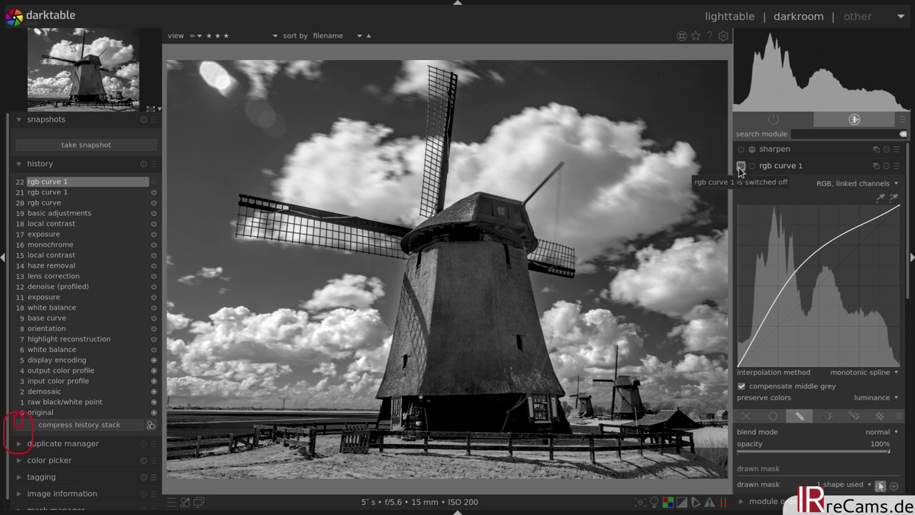
pyautogui.click(745, 169)
pyautogui.click(780, 171)
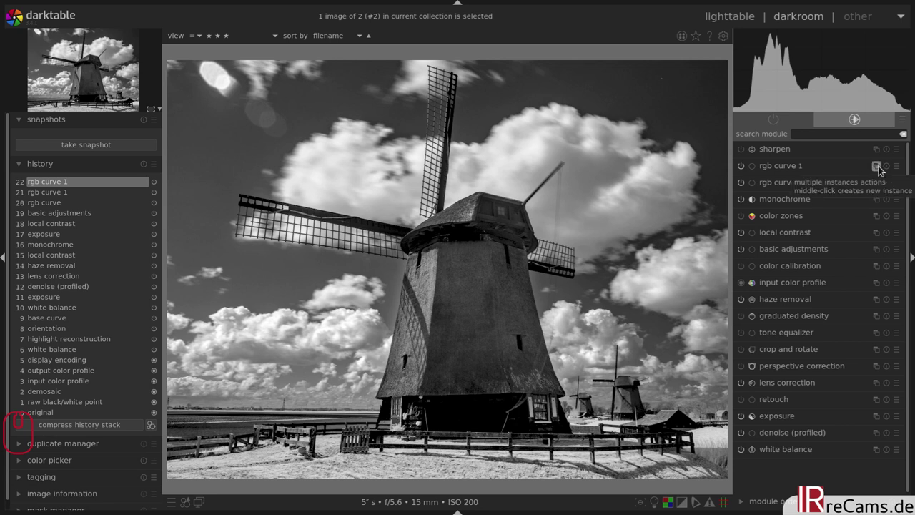
# Add a third rgb curve instance and raise its curve slightly to brighten the whole photo
pyautogui.scroll(-3)
pyautogui.moveTo(884, 168); pyautogui.dragTo(783, 164)
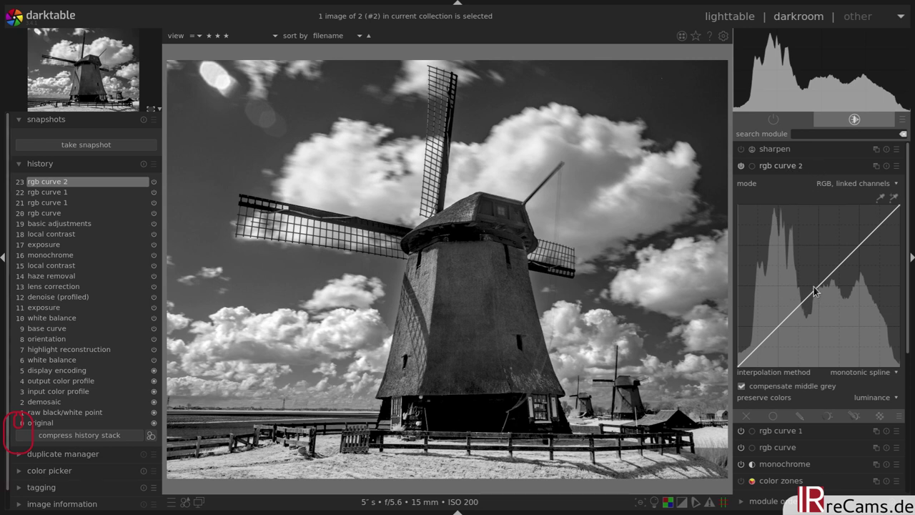
pyautogui.moveTo(816, 291); pyautogui.dragTo(815, 285)
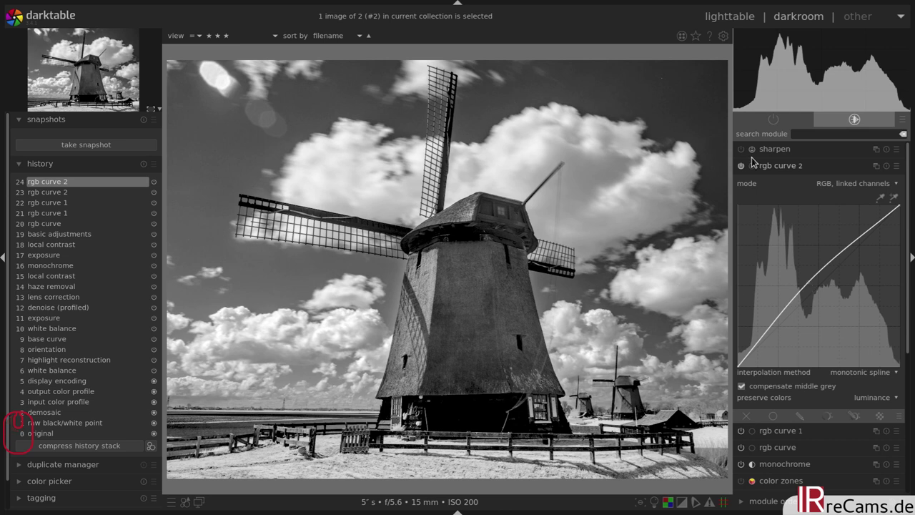
# Toggle the third curve off and on to compare, then collapse it into the module list
pyautogui.click(742, 168)
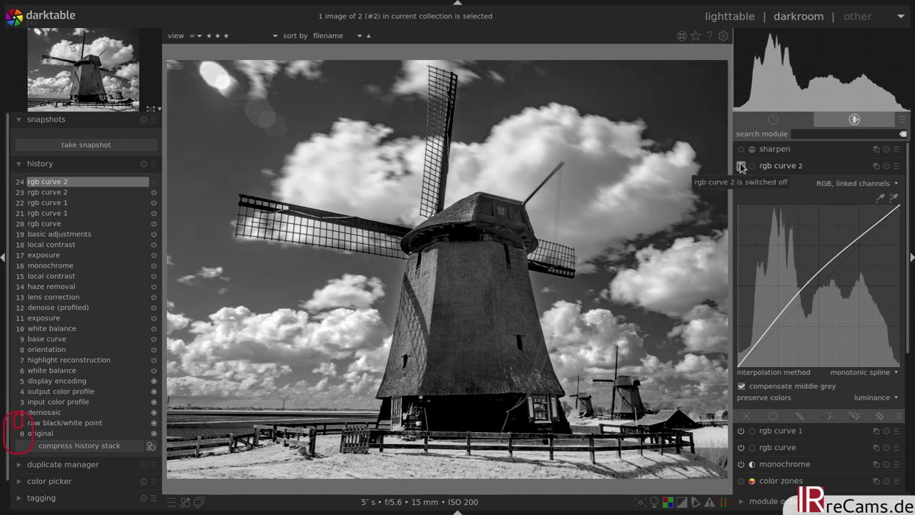
pyautogui.click(745, 166)
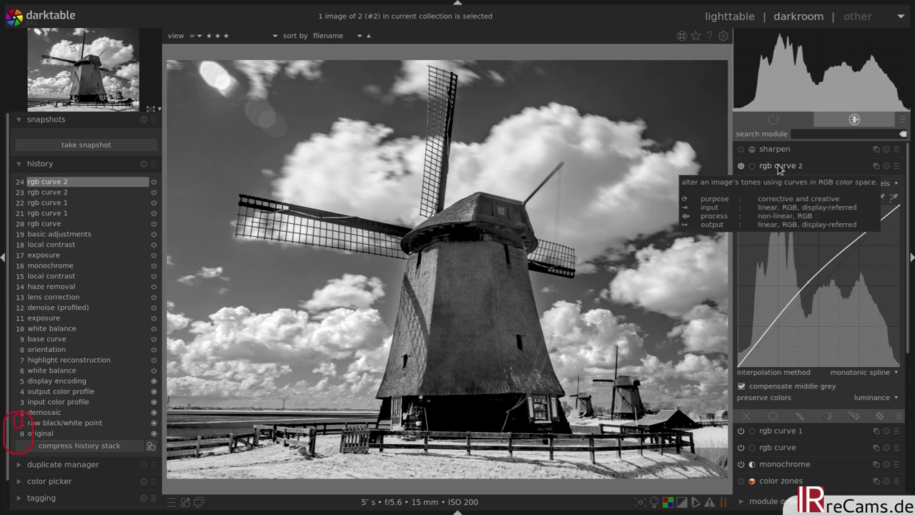
pyautogui.click(782, 168)
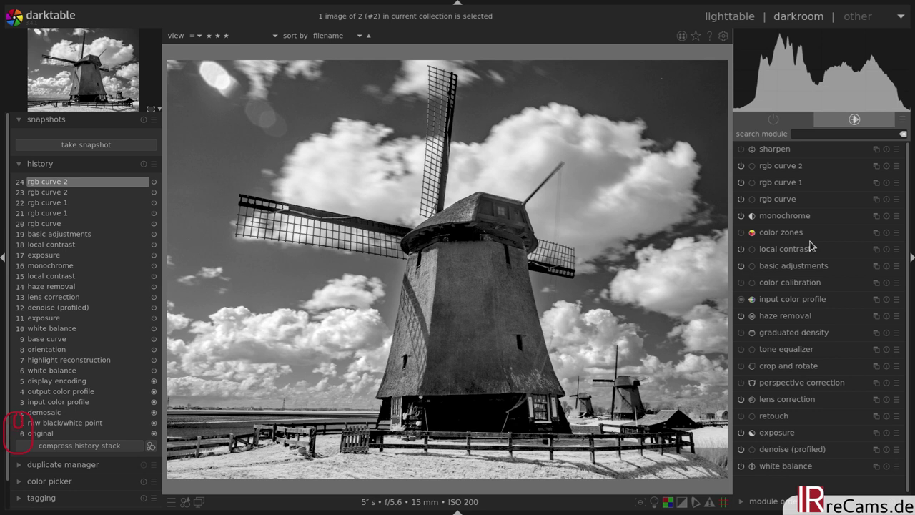